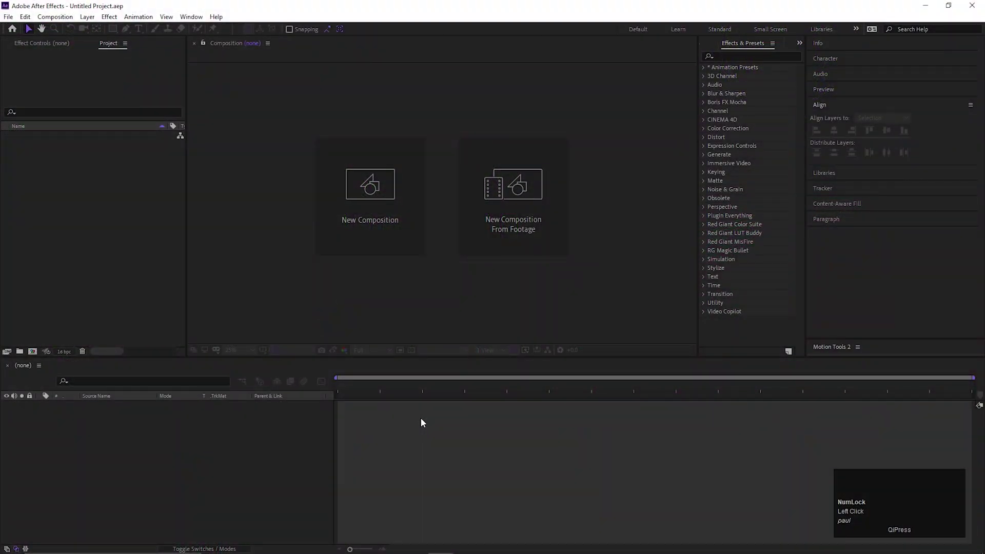
- Create Comp 1 at 1080×1080, 30 fps, six seconds, and move the playhead to about one second
click(443, 434)
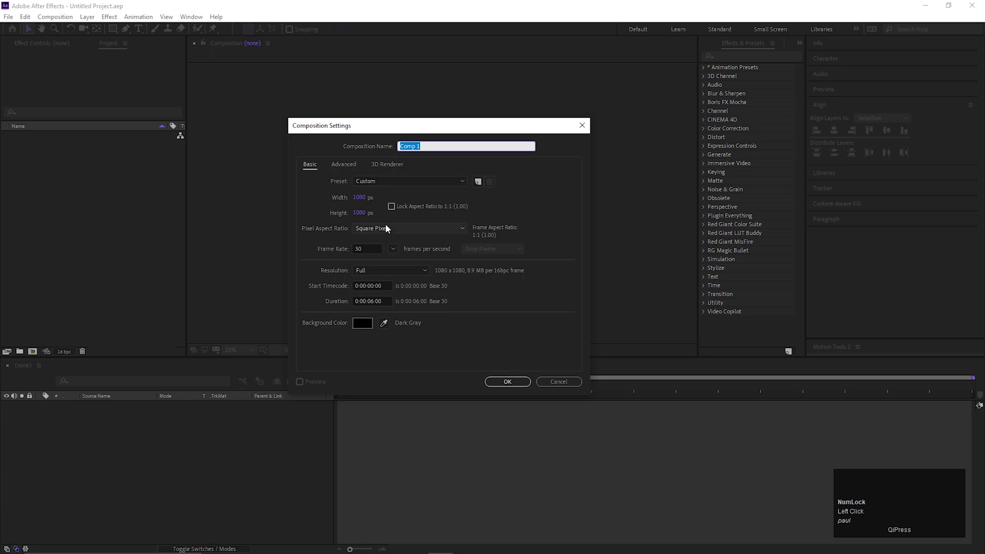
drag(529, 387, 239, 436)
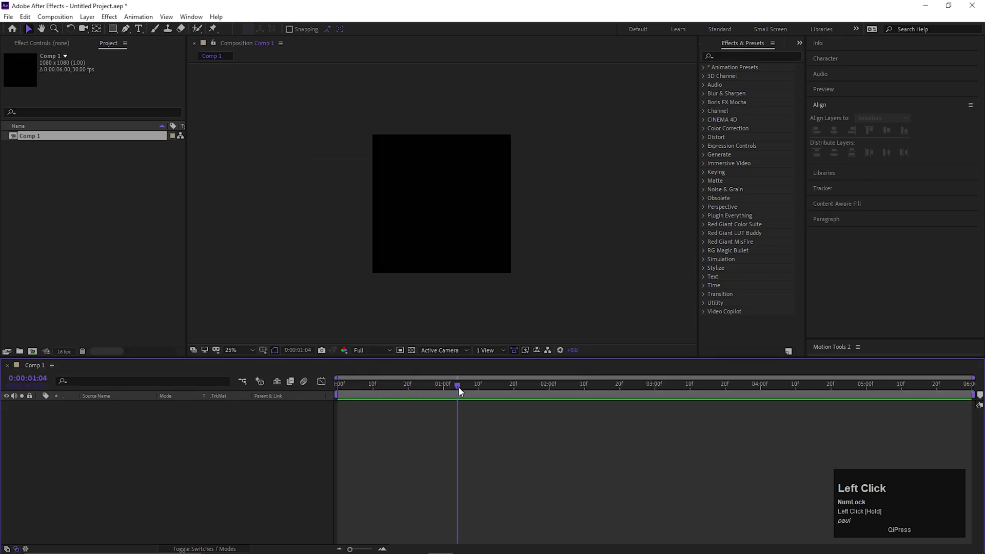
- Add a full-frame dark navy solid layer named BG
right_click(237, 436)
click(264, 439)
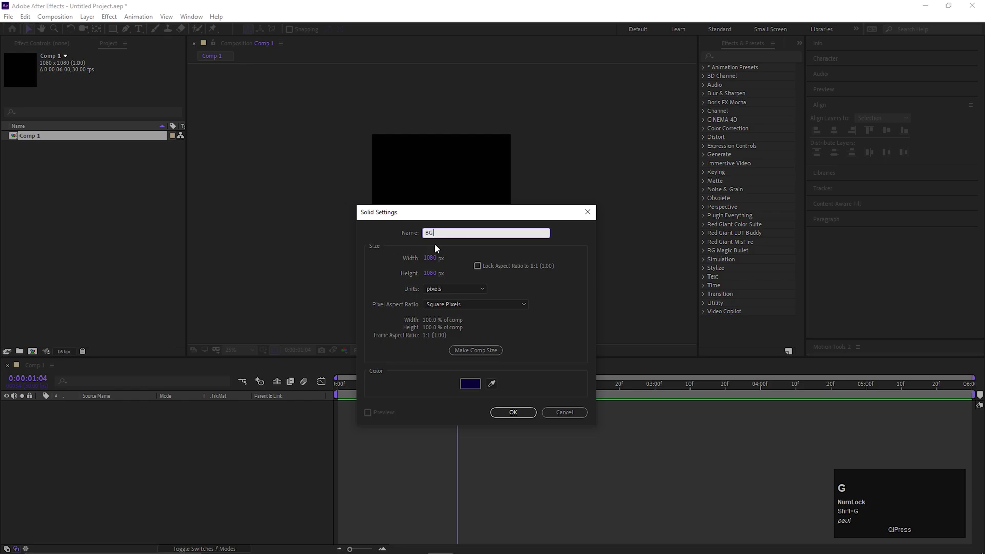
click(509, 413)
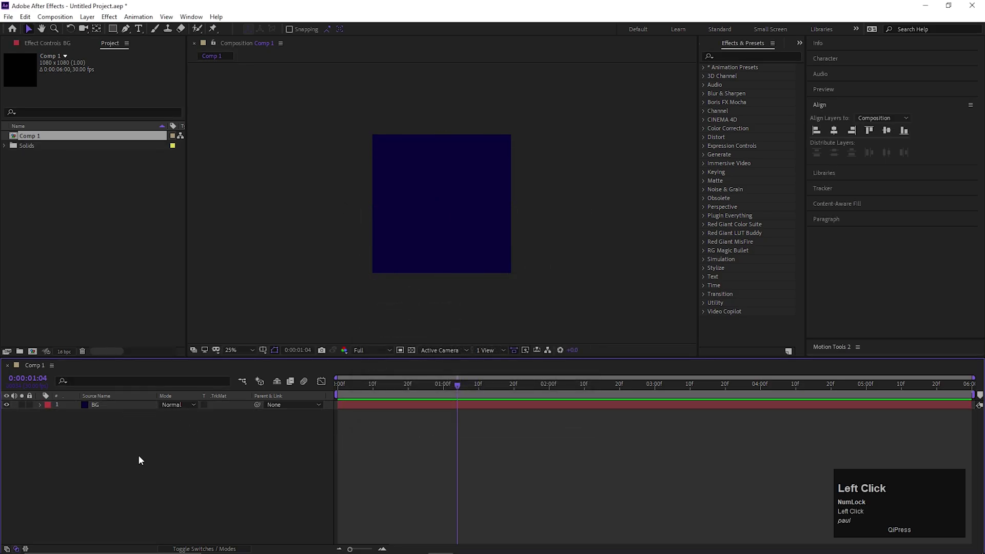
- Switch the shape tool to the Star Tool
right_click(118, 32)
click(118, 33)
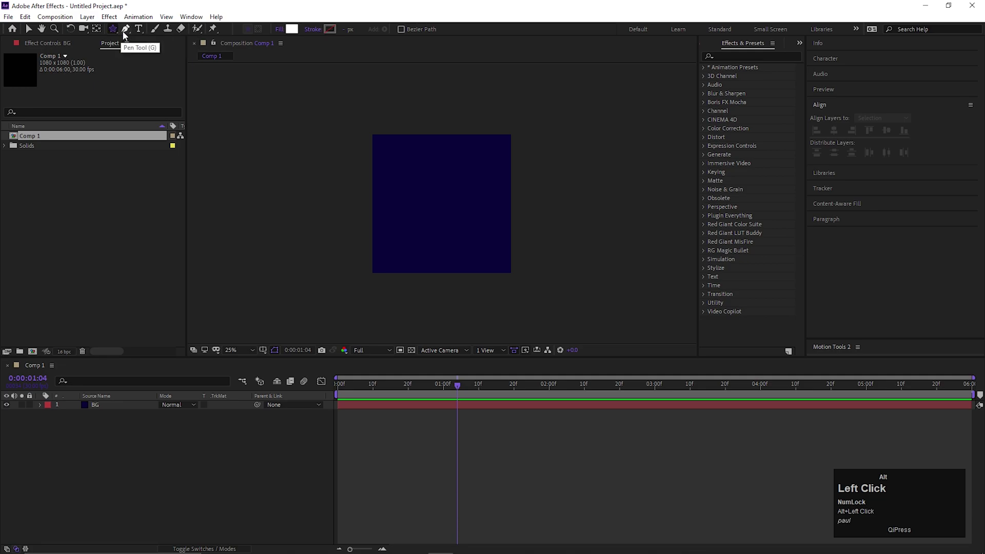
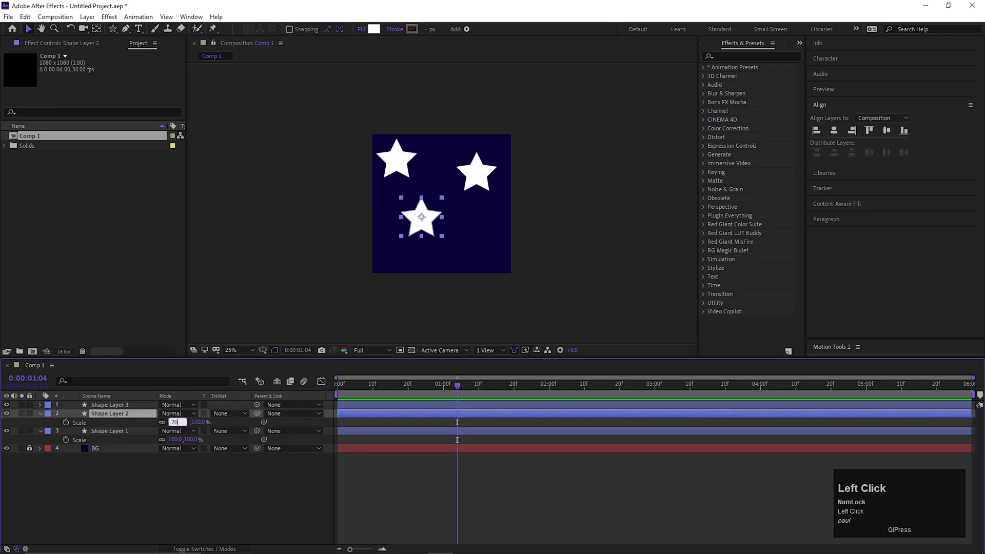
- Scale the second star to 70% and begin resizing Shape Layer 3
key(Return)
click(140, 406)
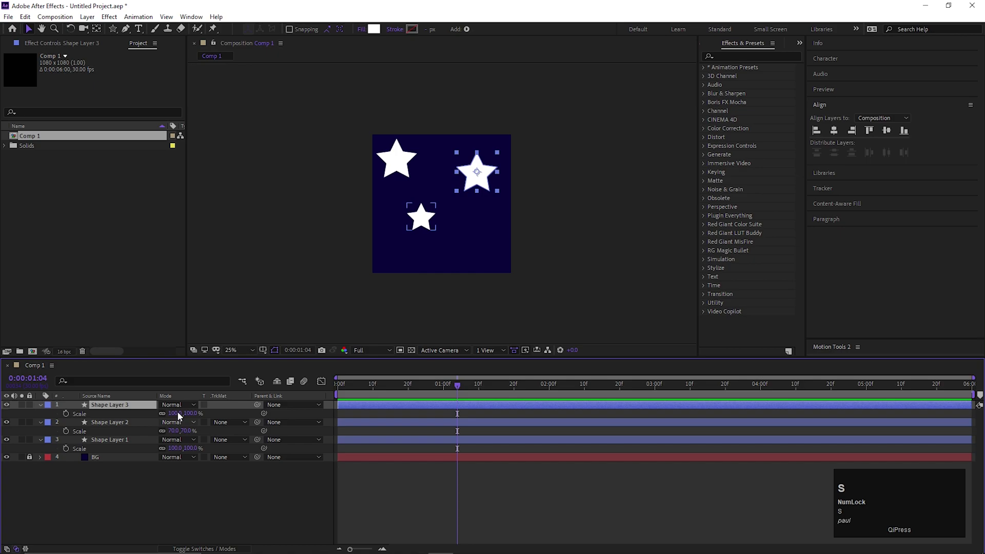
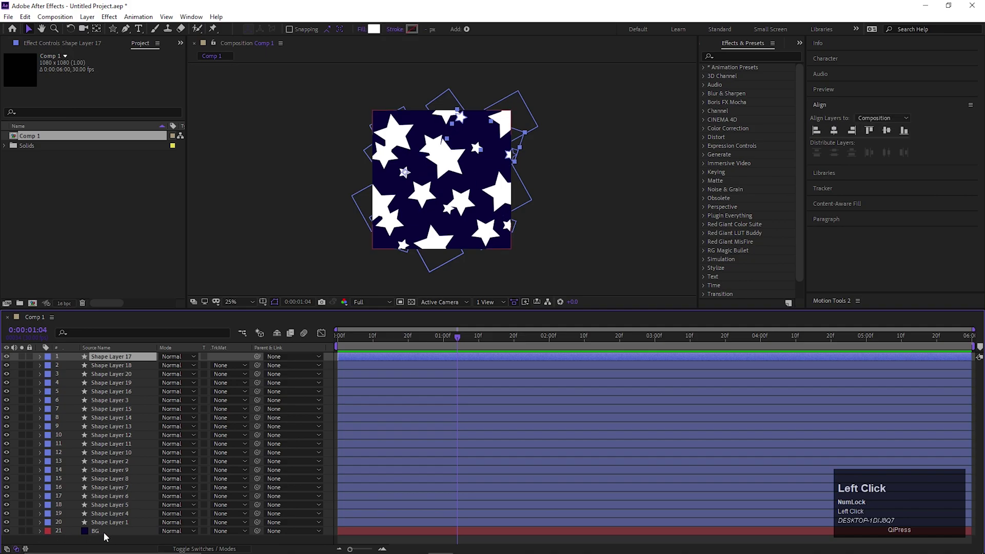
- Select all twenty star layers together with the BG layer
click(117, 360)
- Pre-compose the selected layers into Pre-comp 1 with all attributes moved
right_click(117, 360)
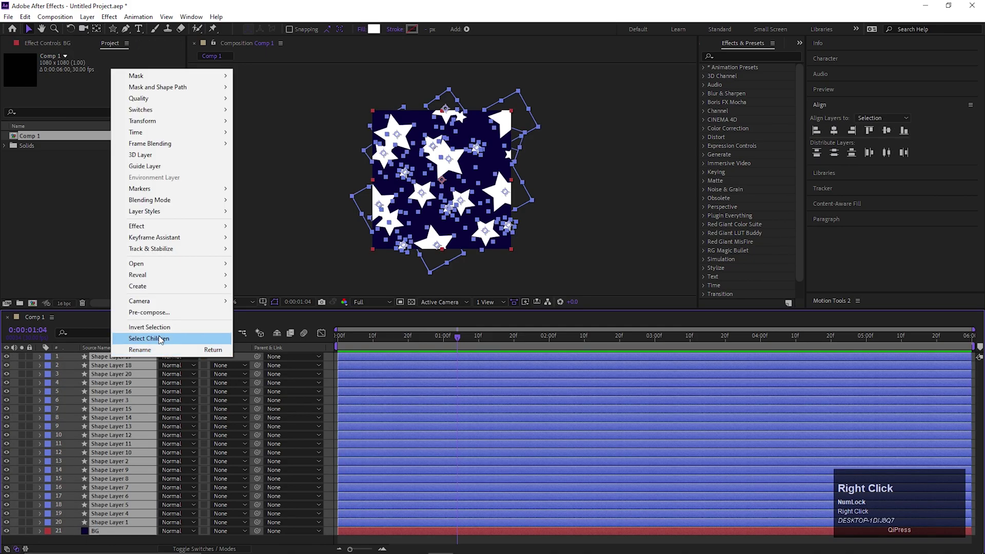
click(157, 315)
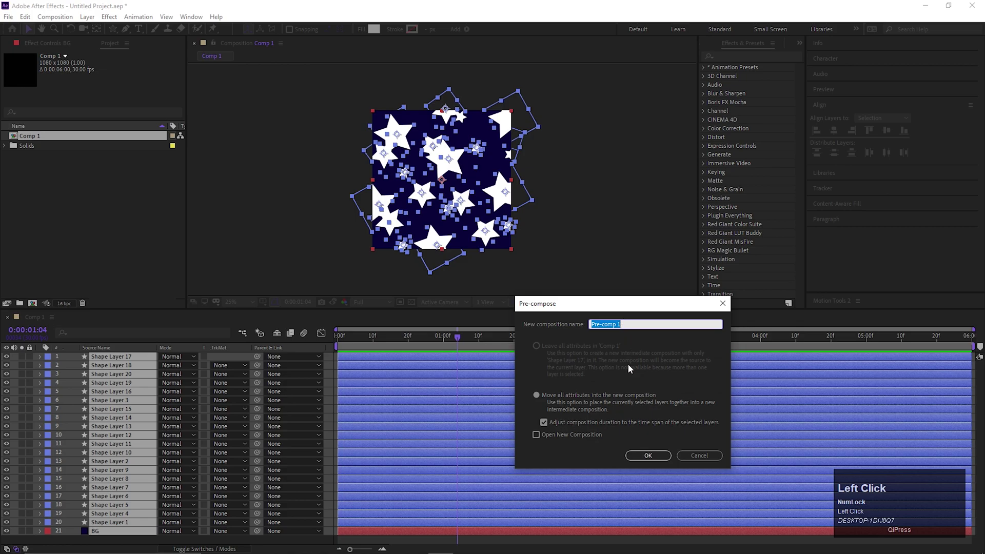
drag(496, 237, 477, 253)
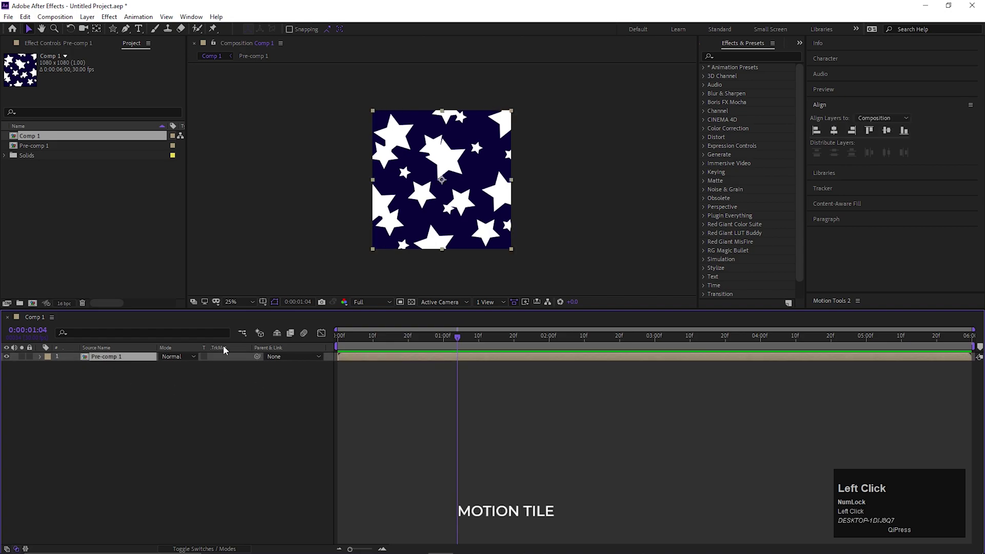
- Find Motion Tile via 'moti' in Effects & Presets and apply it to Pre-comp 1
text(moti)
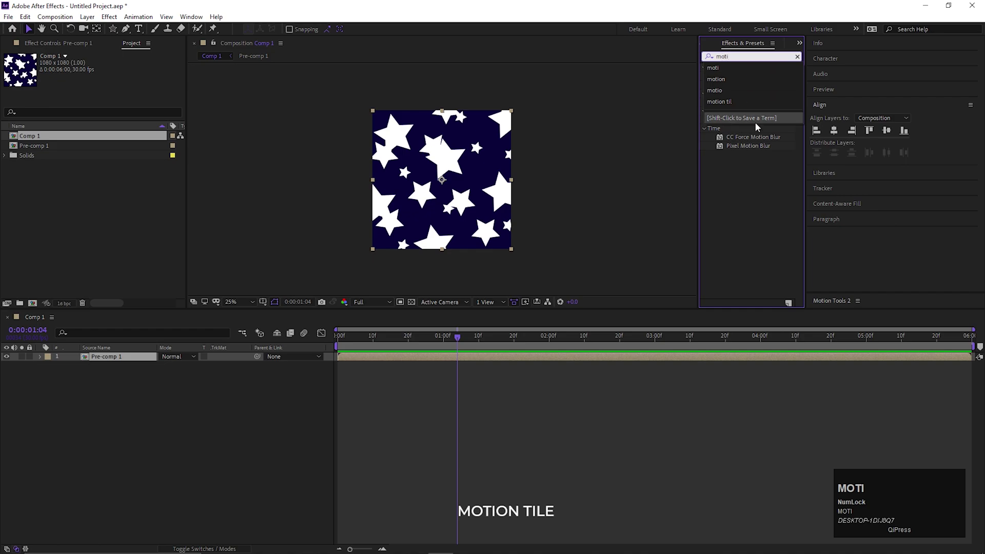
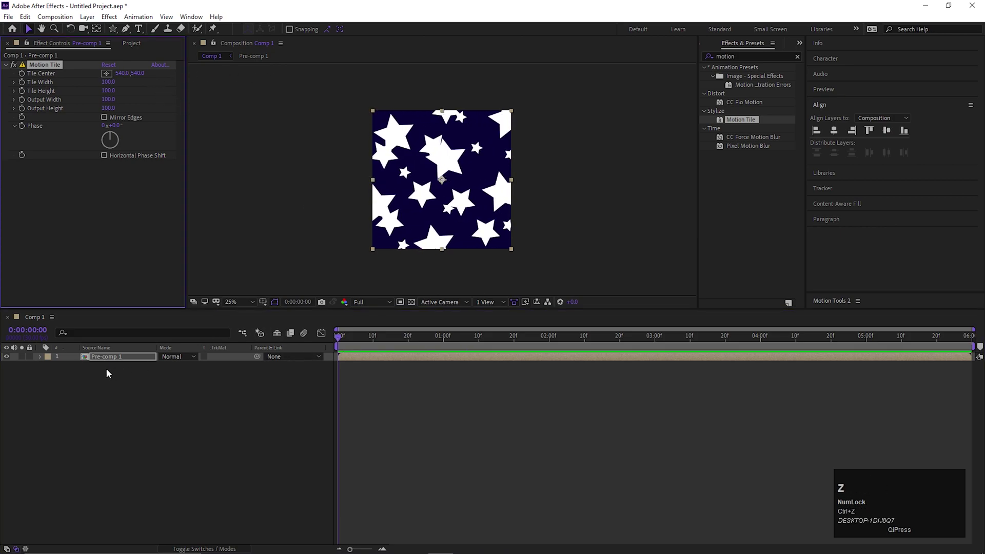
click(108, 363)
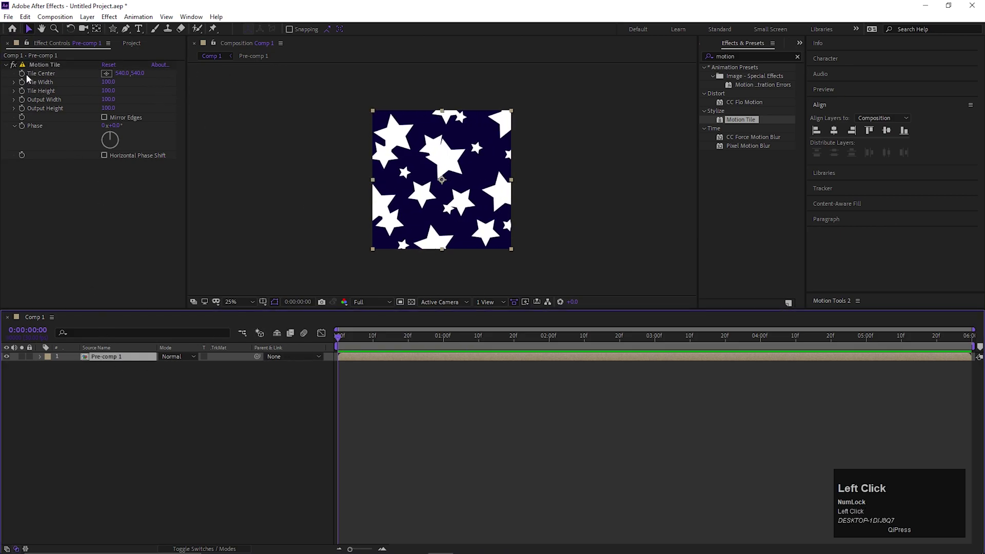
- Enable Mirror Edges on Motion Tile and move the playhead to the composition's end at 5:29
click(110, 119)
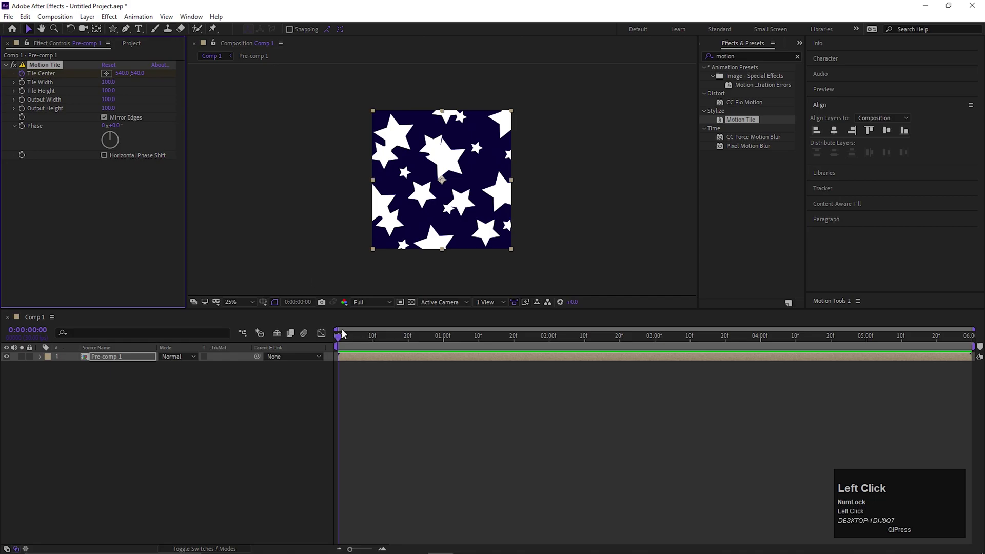
drag(350, 342, 441, 197)
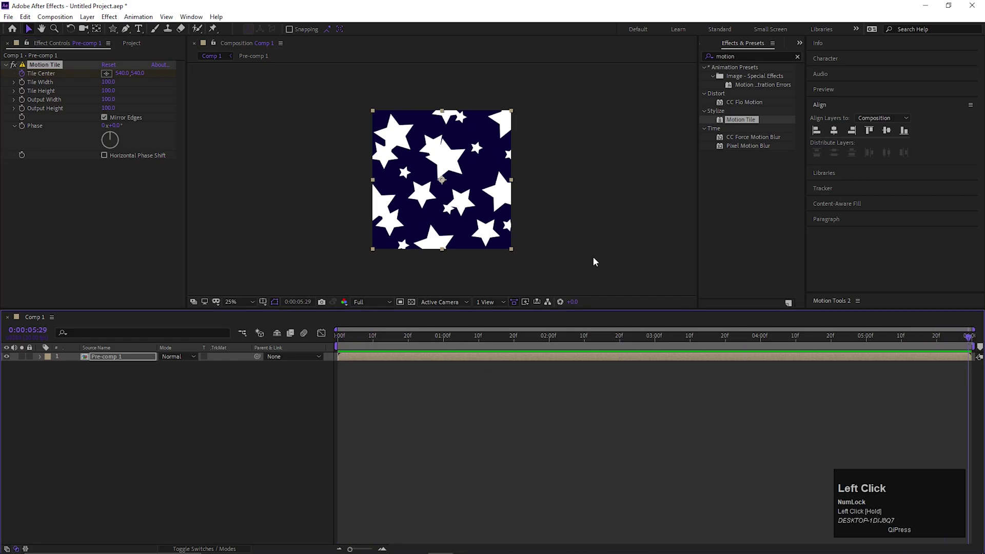
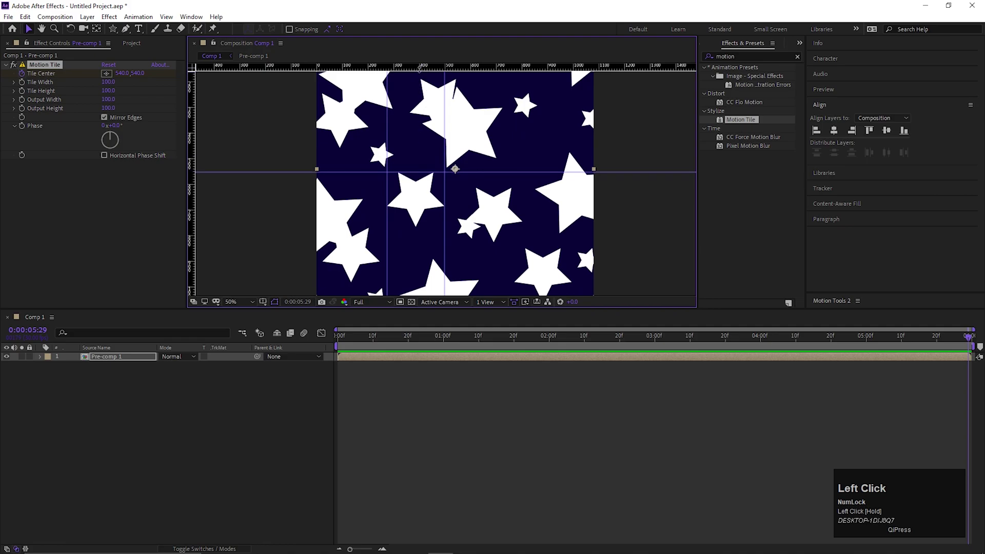
- Keyframe Tile Center and push its X to 4862 at the last frame, previewing the slide
scroll(down, 3)
drag(463, 399, 428, 206)
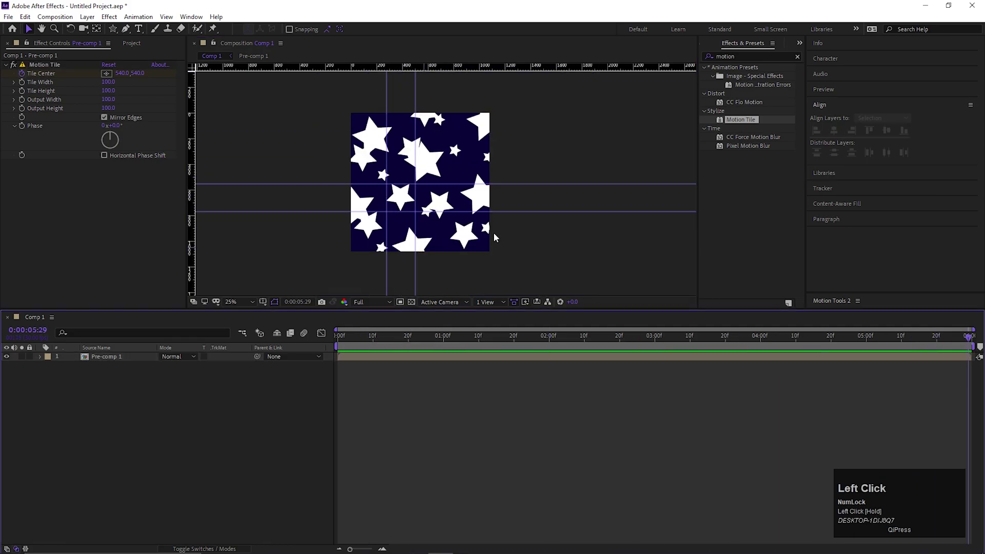
scroll(up, 3)
scroll(down, 3)
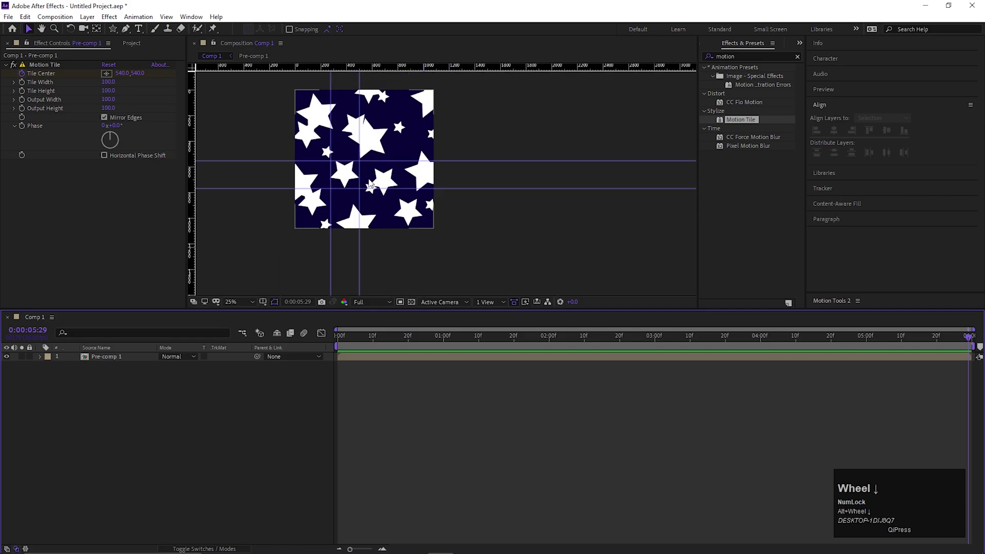
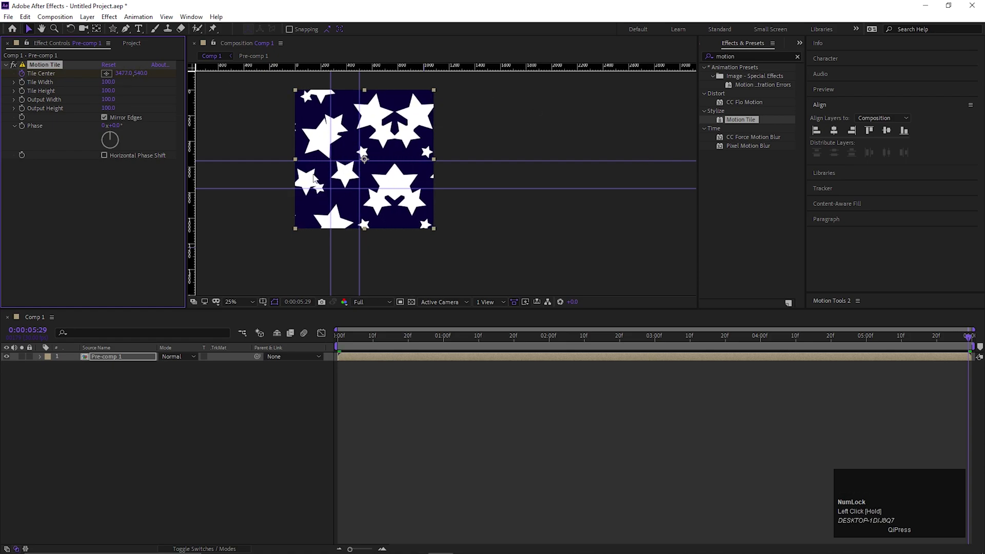
drag(123, 76, 907, 338)
key(space)
click(544, 347)
key(space)
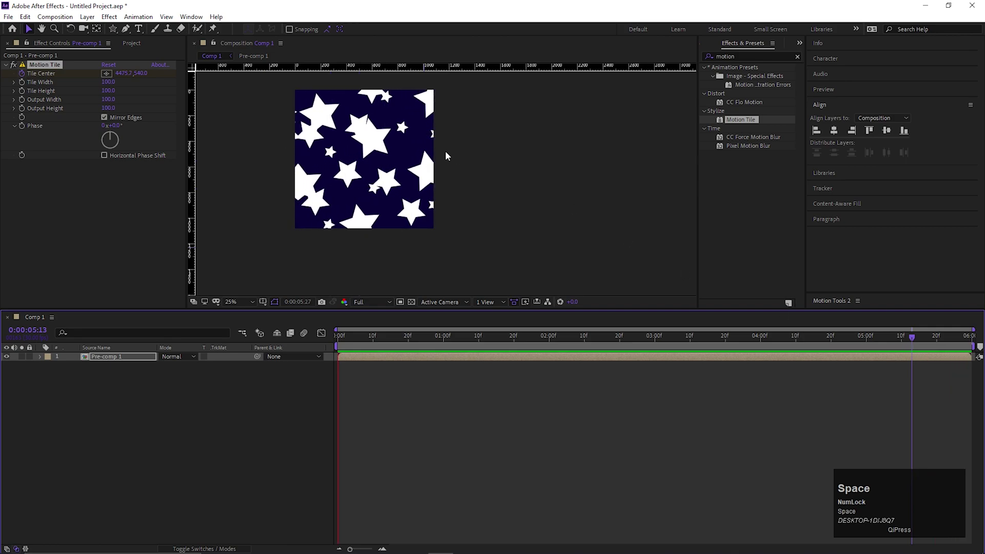
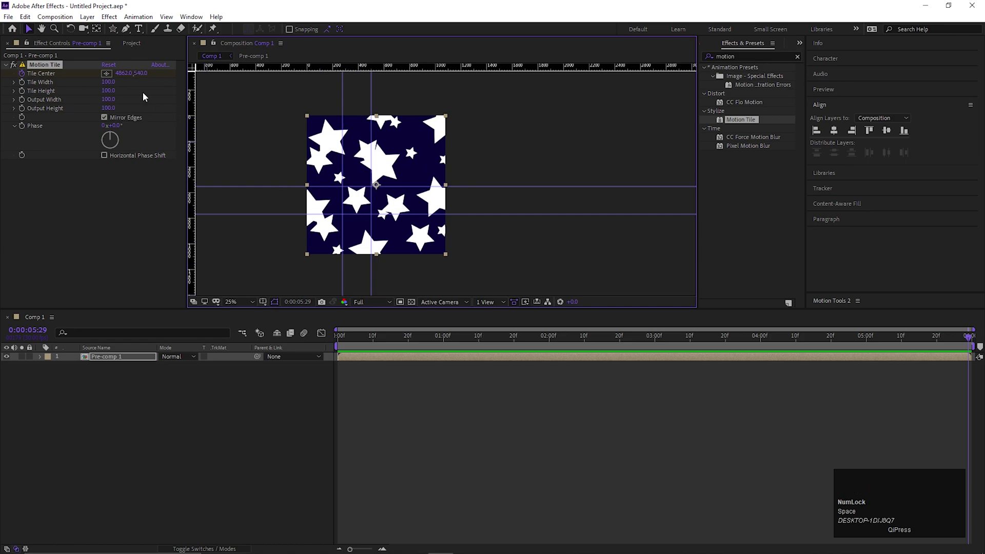
- Push Tile Center Y to 2896 at the last frame and preview the diagonal star scroll
drag(143, 75, 399, 343)
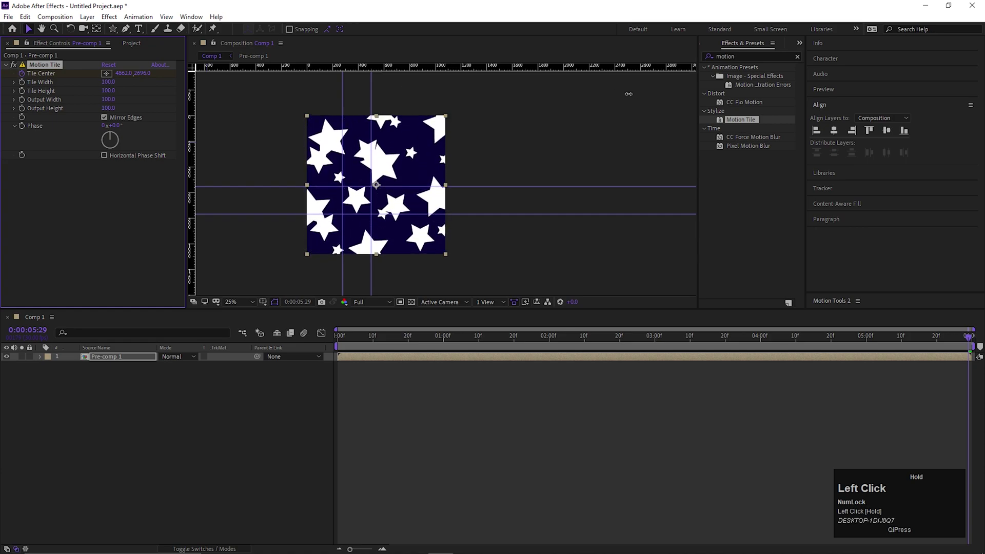
key(space)
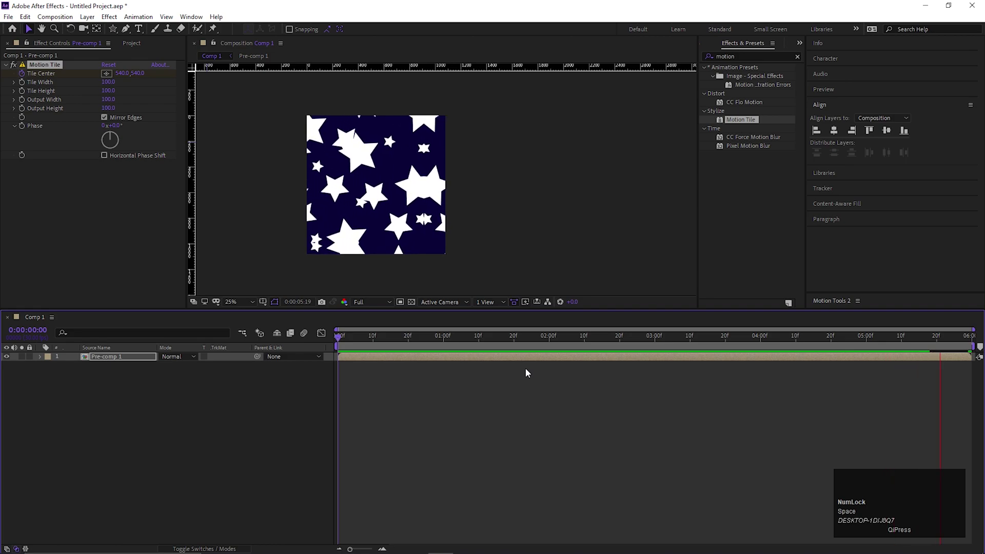
key(space)
- Rename the Pre-comp 1 layer to marbel
click(432, 401)
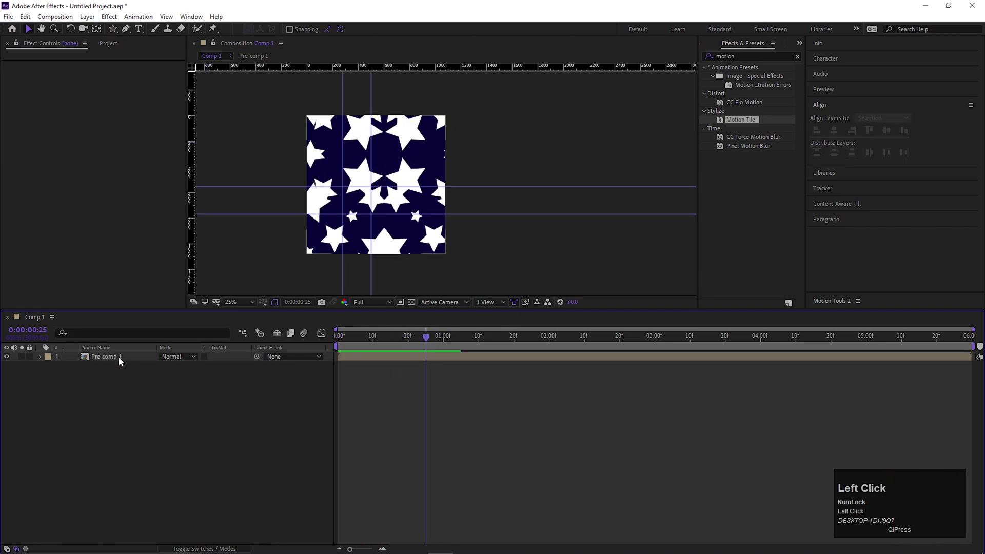
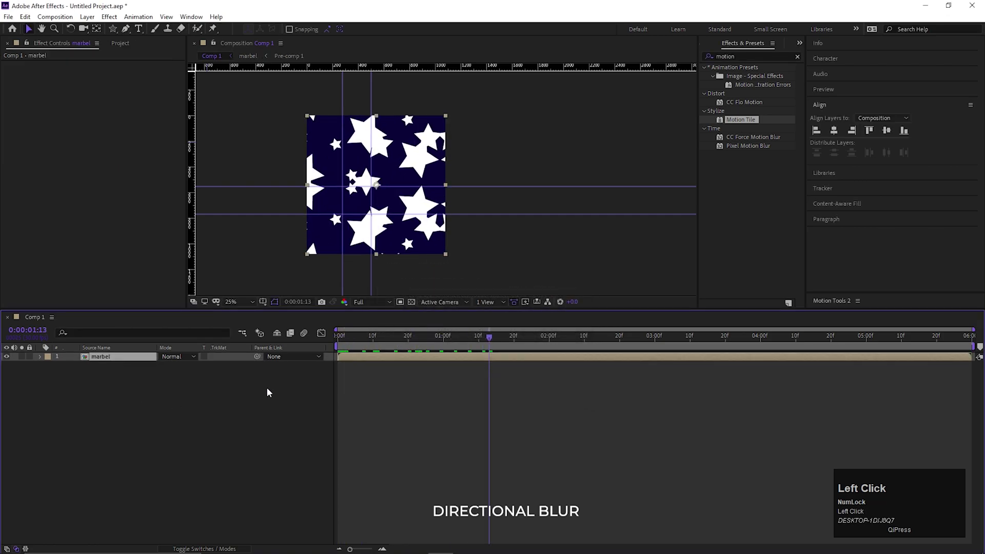
- Find Directional Blur via 'dire' and apply it to marbel for the 42°, length-350 streaks
text(dire)
click(756, 81)
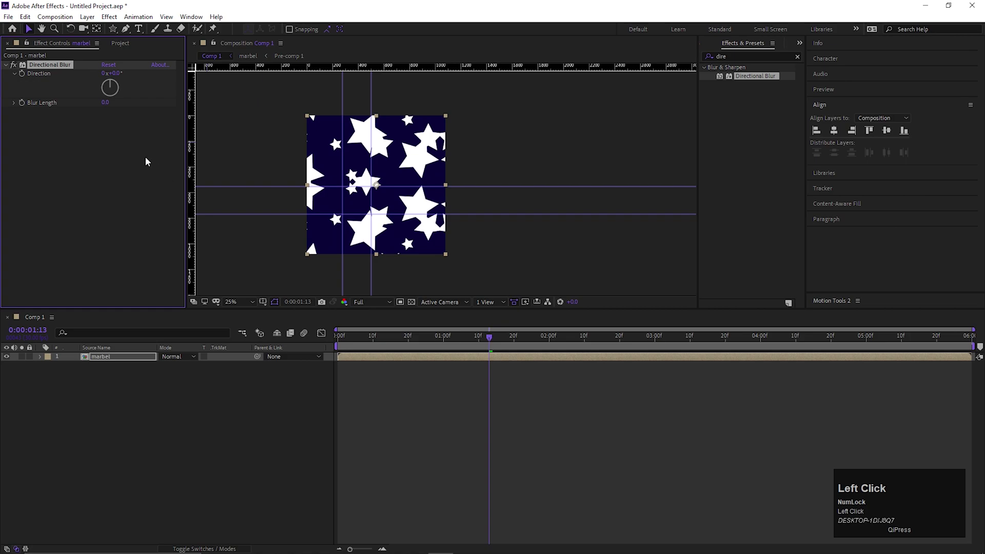
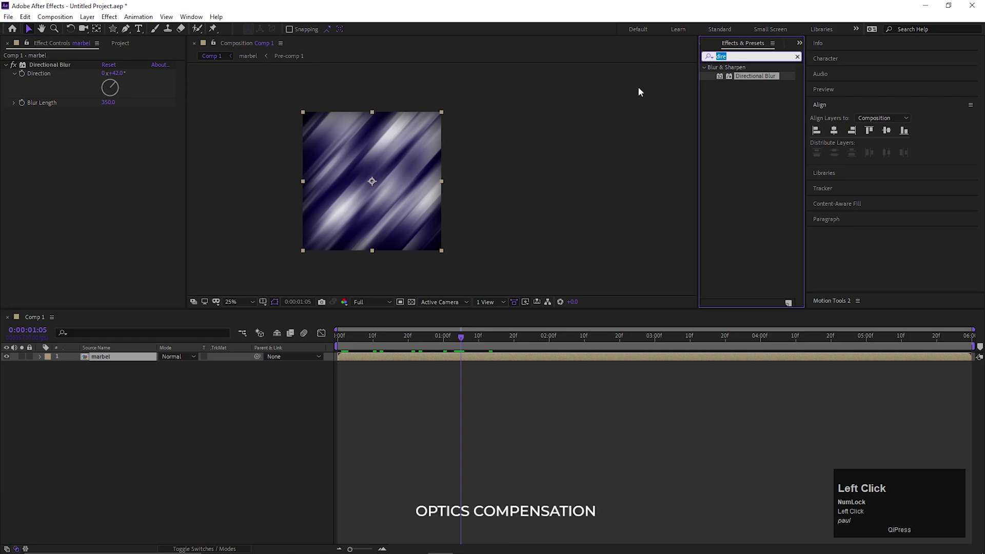
- Apply Optics Compensation to marbel with Field Of View 140 and Diagonal FOV orientation
text(opti)
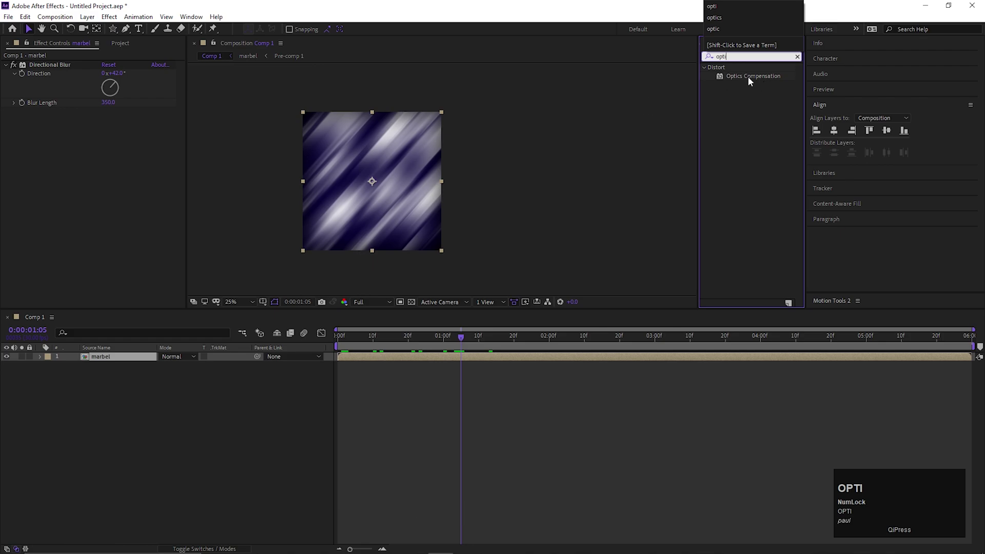
click(754, 81)
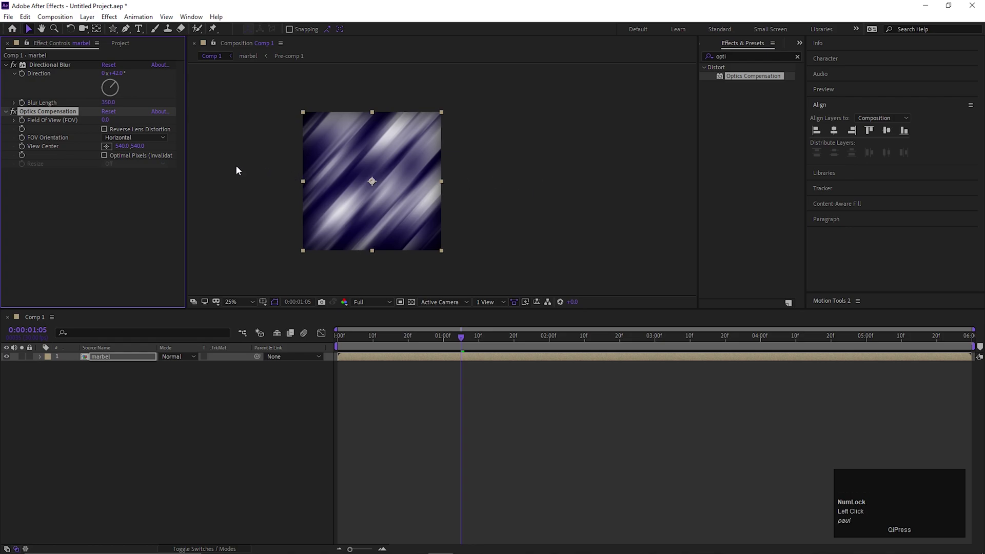
click(88, 234)
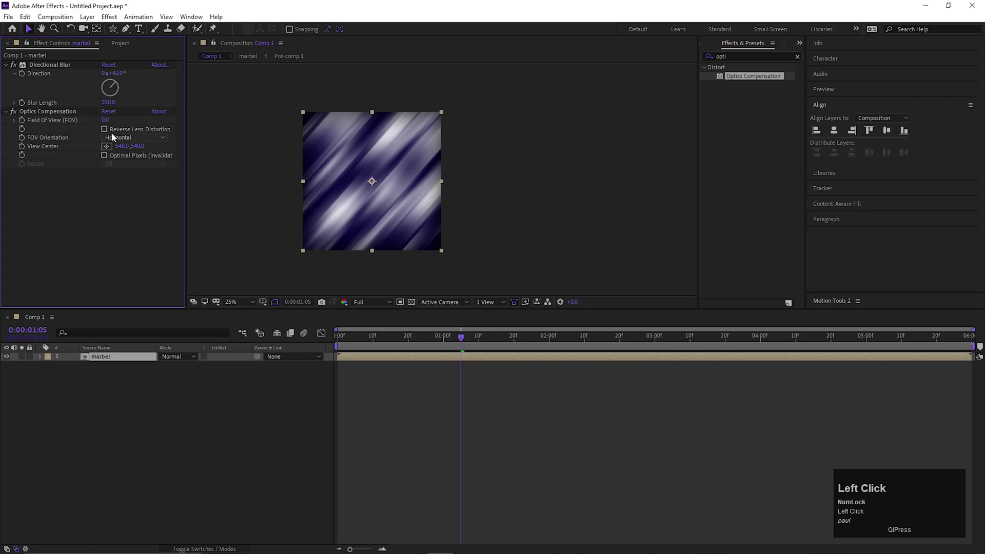
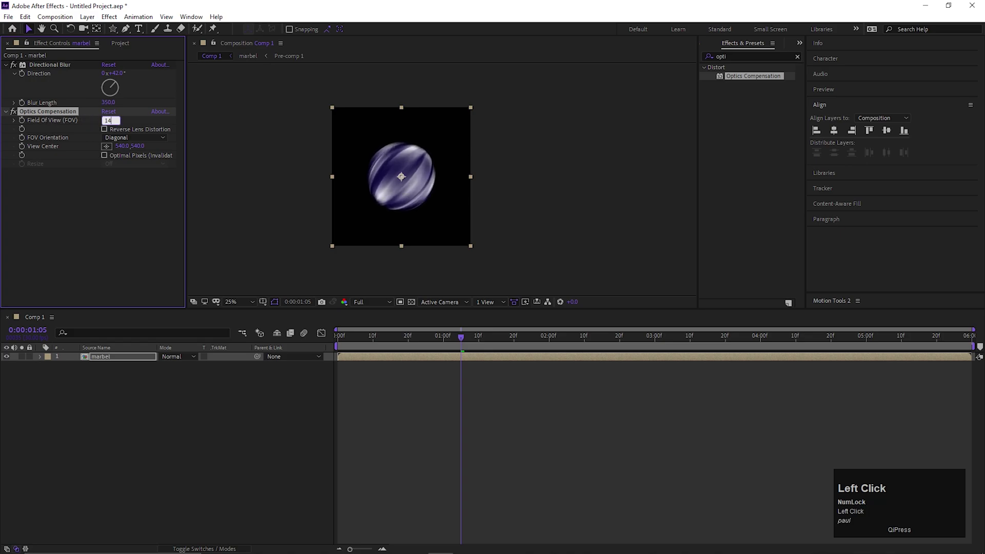
key(Return)
- Inspect the bulged sphere in the comp viewer and return to the effects search
click(533, 205)
scroll(up, 3)
scroll(down, 3)
click(445, 342)
scroll(up, 3)
click(197, 381)
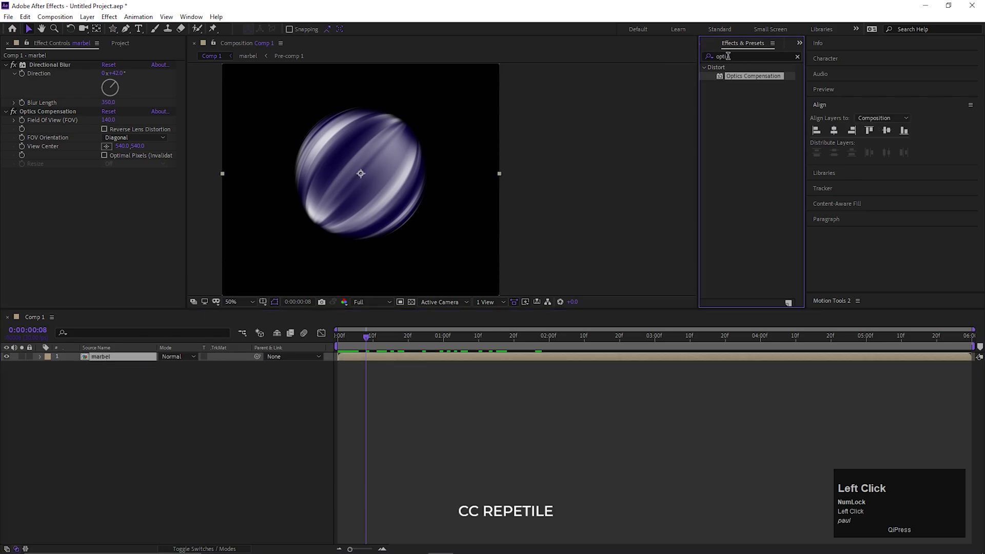
- Apply CC RepeTile to marbel, expanding 1000 on every side with Blend Borders at 100%
key(c)
key(c)
key(space)
text(re)
click(733, 79)
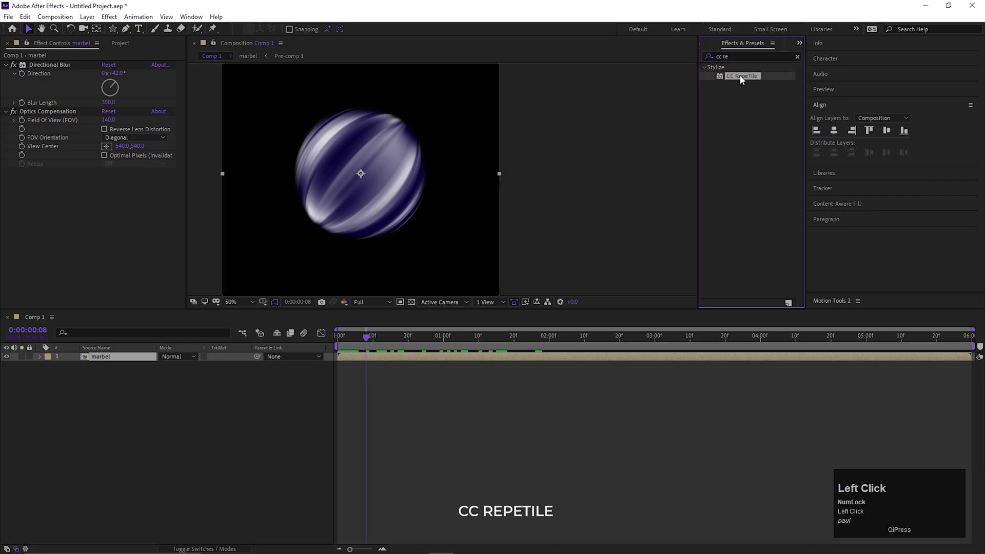
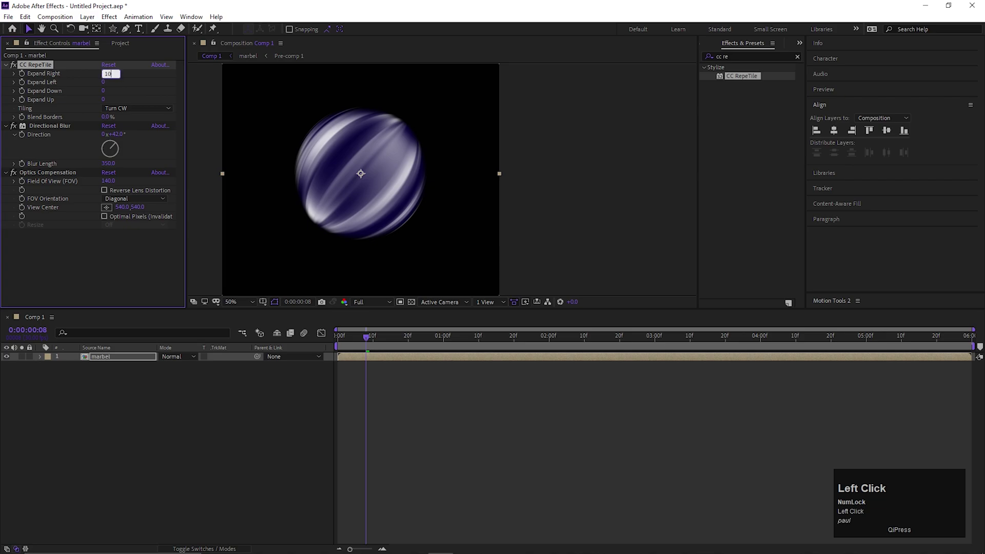
key(Return)
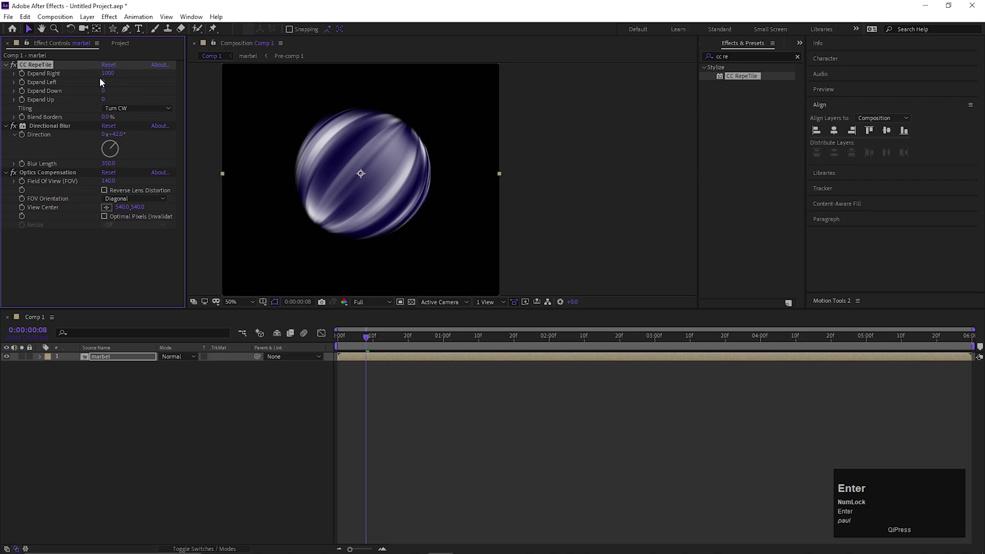
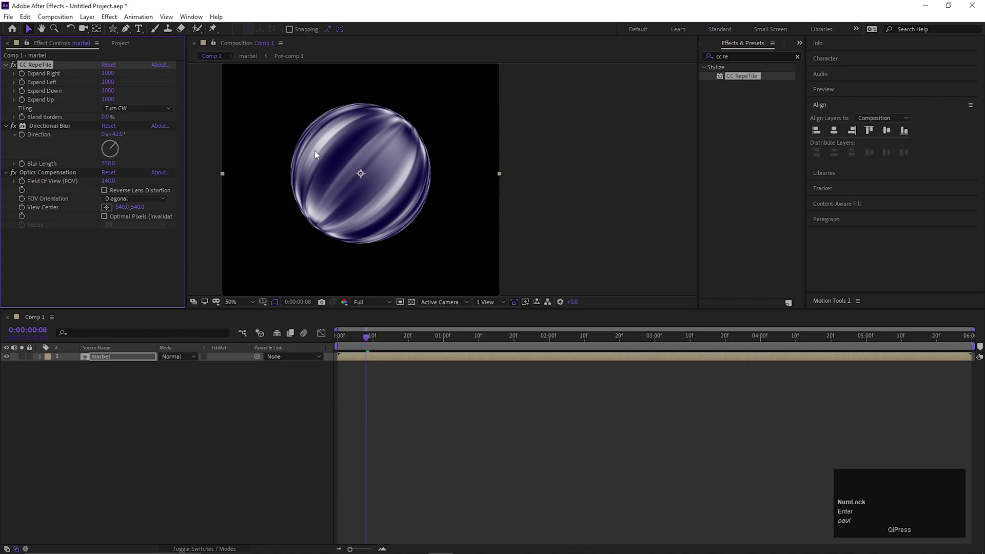
drag(109, 120, 340, 160)
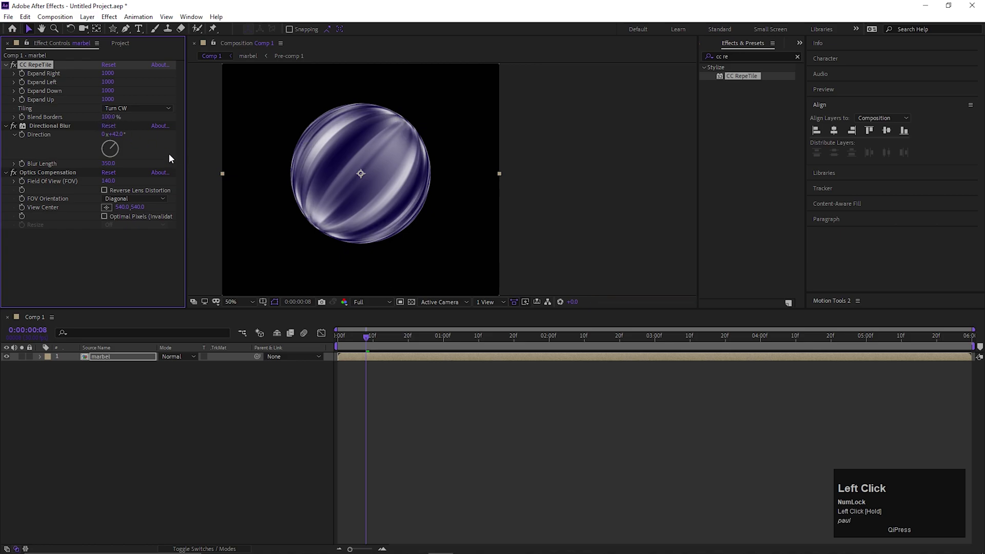
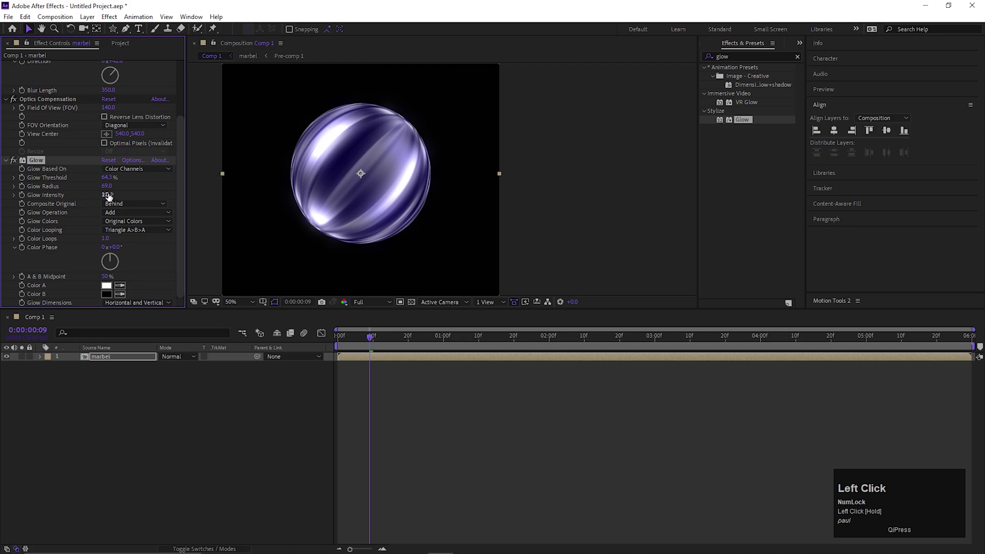
- Add Glow to marbel with threshold 64.3%, radius 69 and intensity 1.3
scroll(down, 3)
click(494, 196)
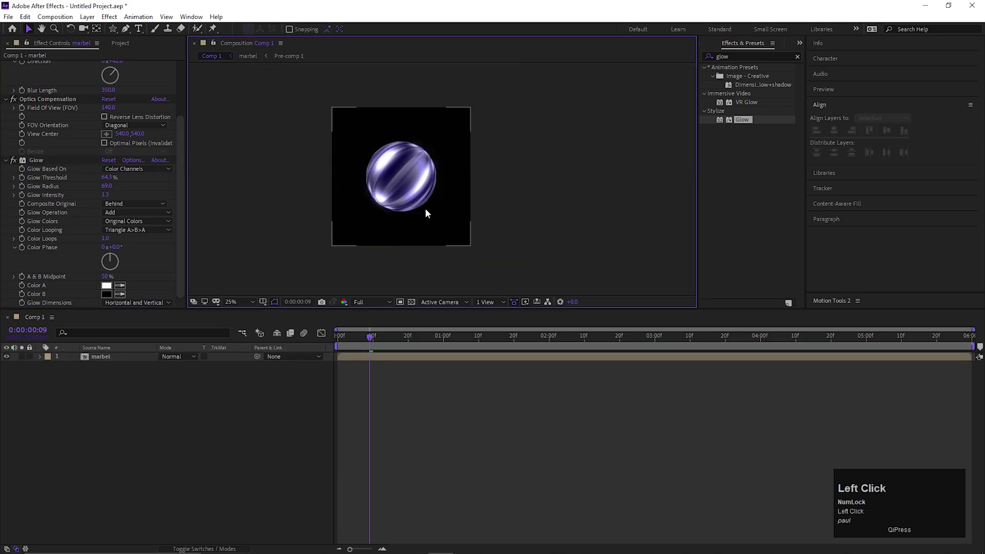
- Pre-compose the marbel layer into marbel Comp 1, moving all attributes into it
right_click(146, 399)
click(111, 398)
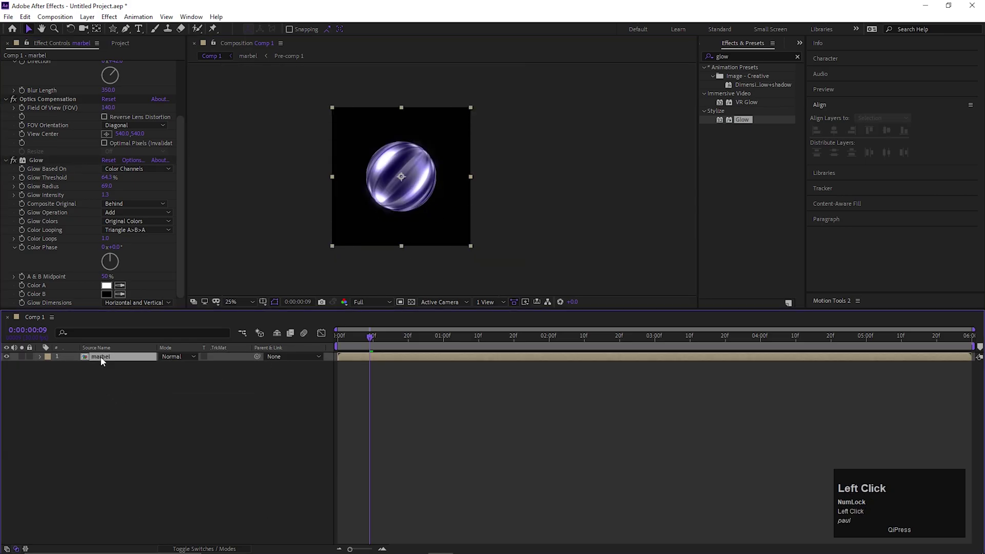
right_click(105, 362)
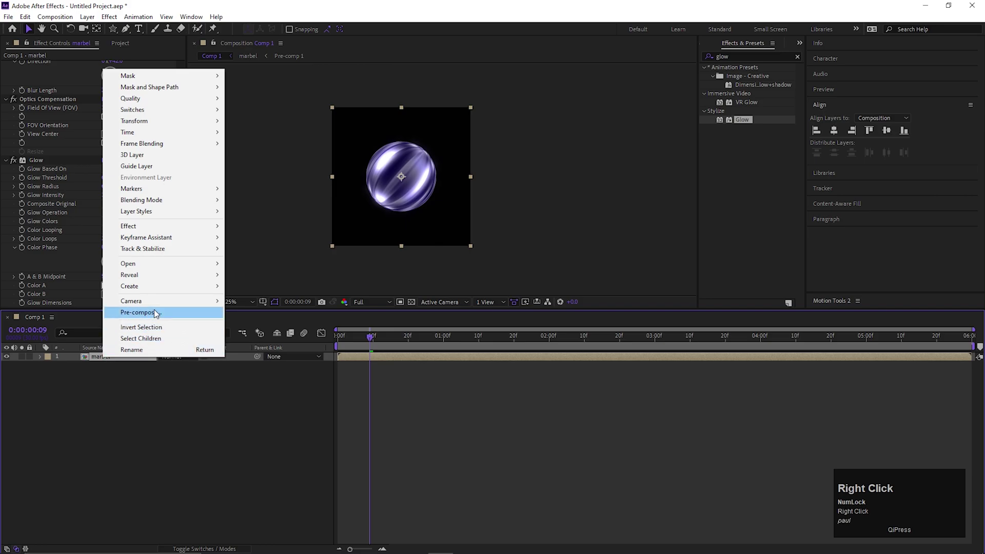
click(161, 312)
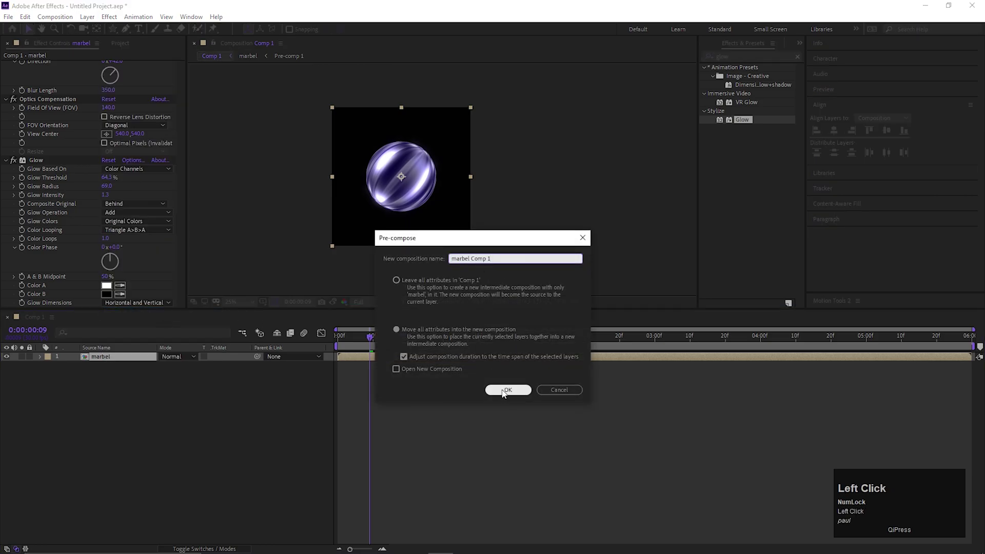
click(504, 393)
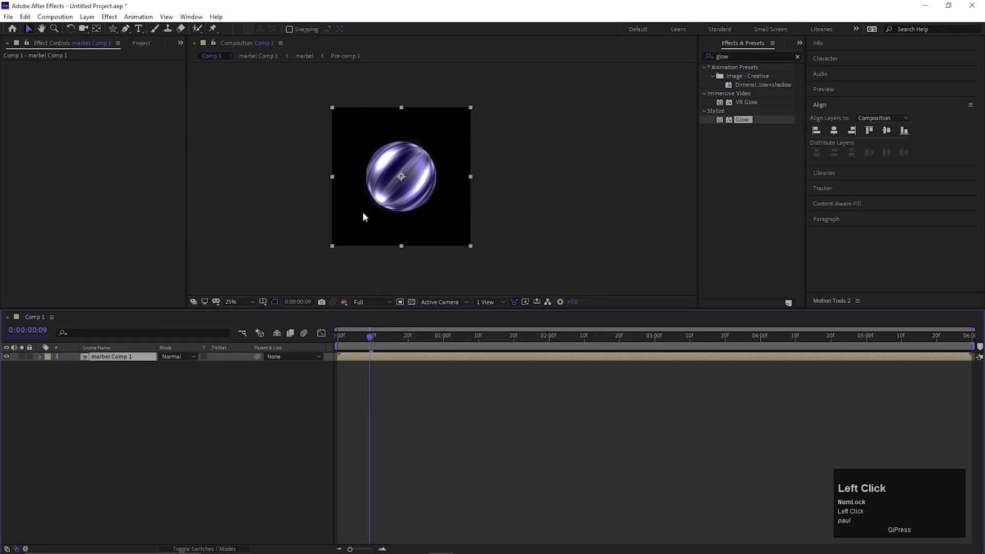
- Add Glow to marbel Comp 1 with threshold 58.8%, radius 210 and intensity 0.7
click(747, 122)
scroll(up, 3)
scroll(down, 3)
scroll(up, 3)
drag(112, 94, 428, 210)
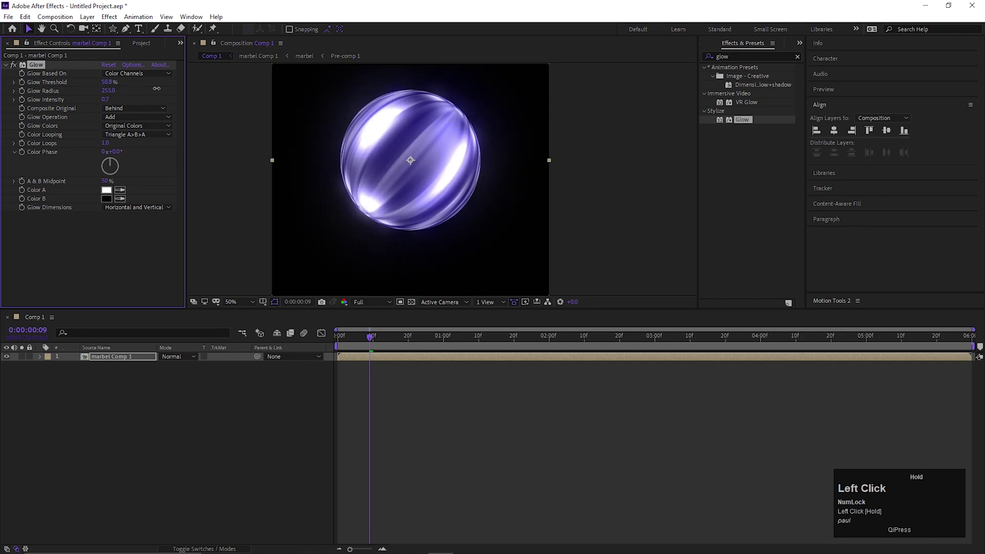
scroll(down, 3)
drag(375, 341, 20, 68)
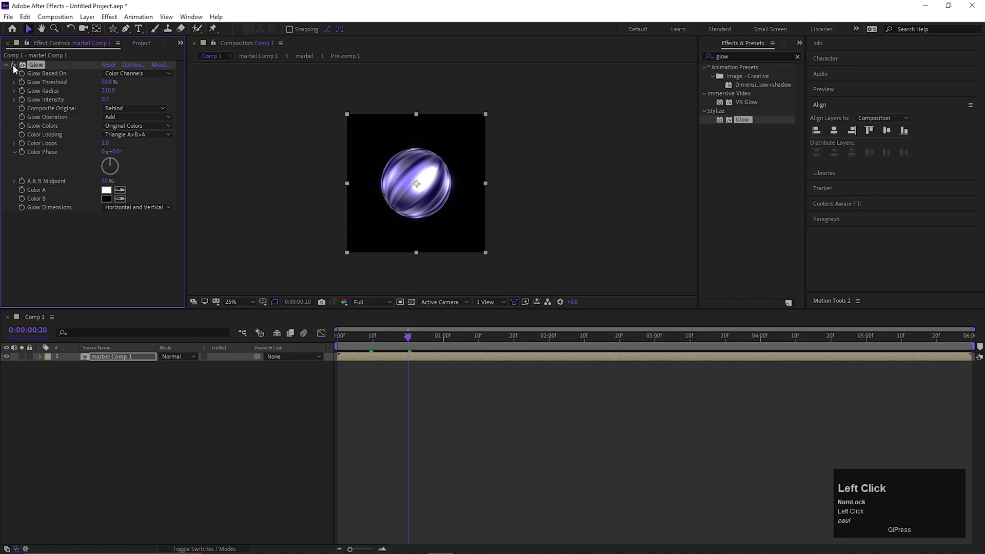
- Preview the shining sphere animation and bring up the timeline layer options
key(ctrl+z)
click(117, 380)
right_click(175, 411)
click(220, 410)
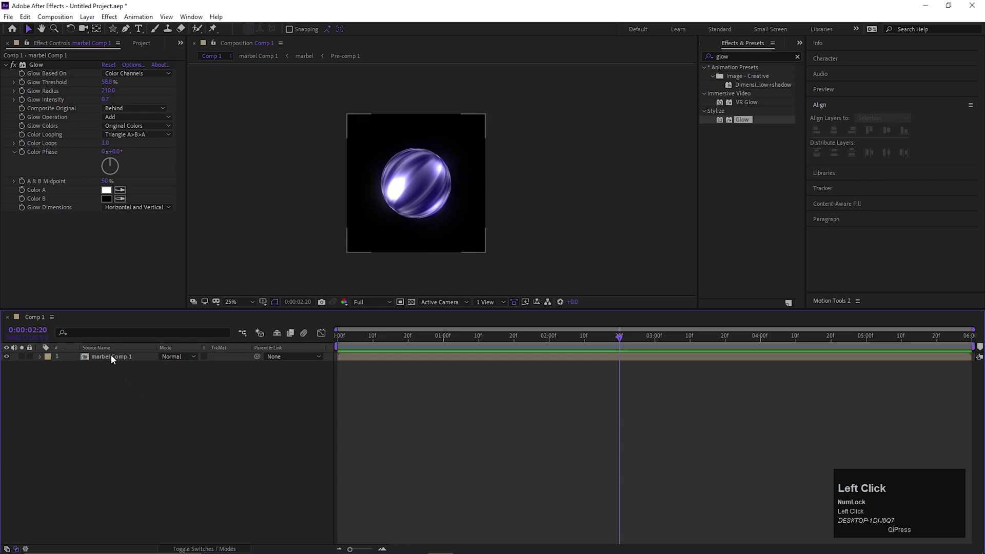
- Create a dark navy solid named BG and place it beneath marbel Comp 1
right_click(118, 358)
click(133, 400)
right_click(132, 400)
click(182, 407)
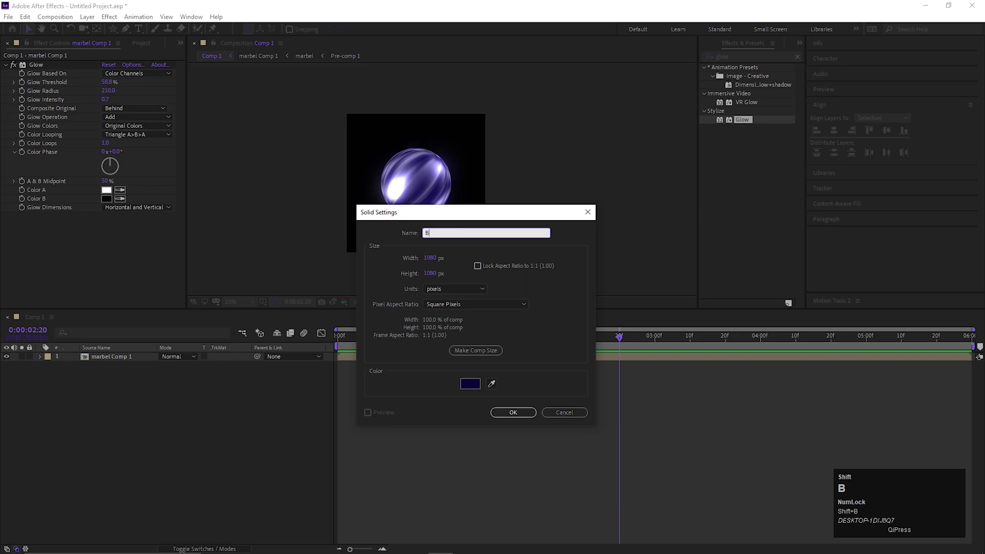
key(Return)
click(110, 359)
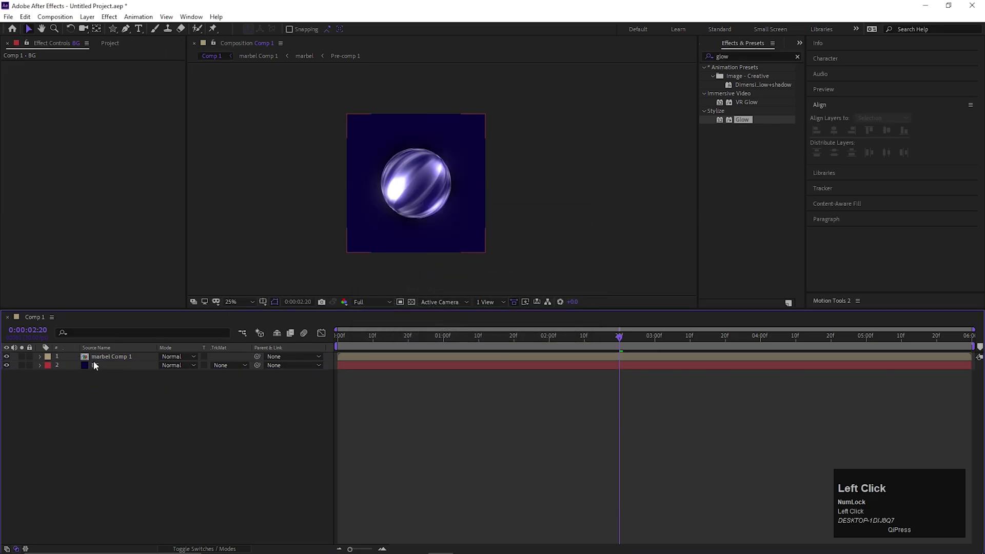